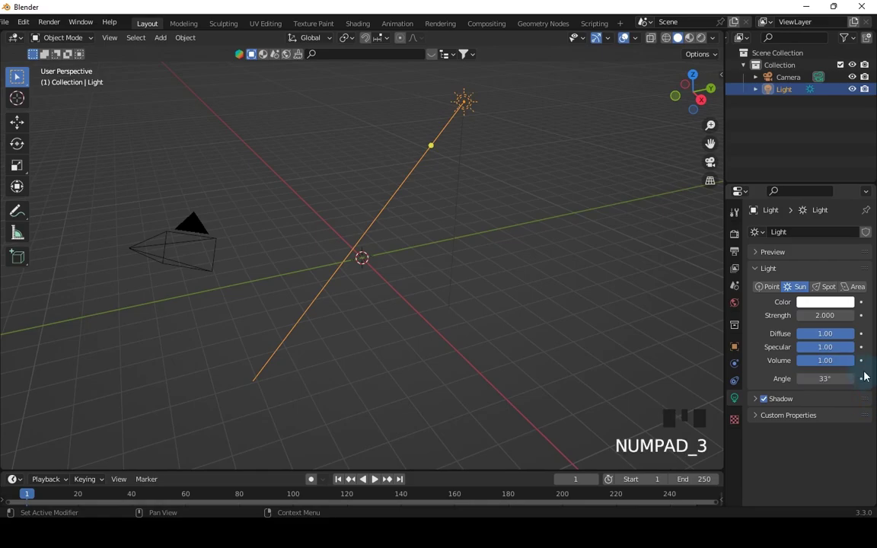
- Set the World background color to black and preview the scene with Rendered viewport shading
key(F5)
click(805, 447)
click(737, 308)
click(842, 312)
click(807, 470)
click(575, 214)
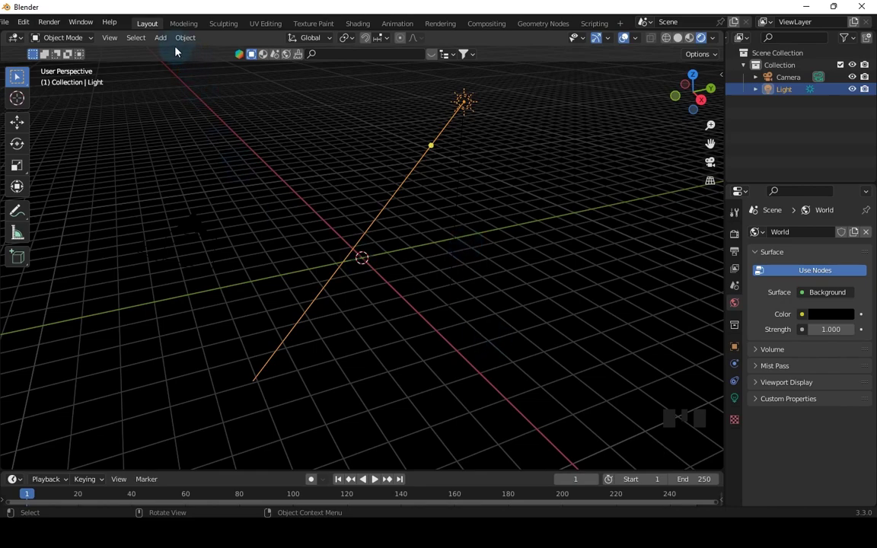
- Add a UV Sphere (64 segments, 32 rings) at the scene origin
drag(164, 46, 301, 93)
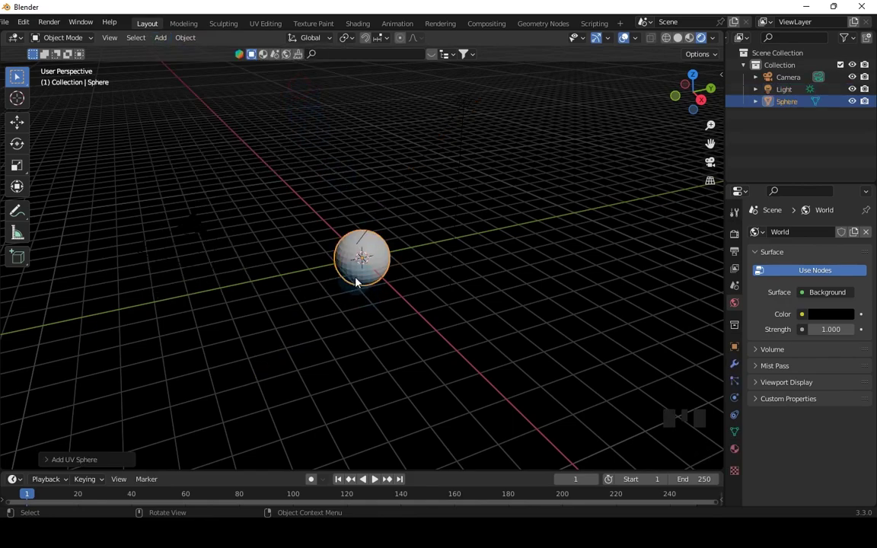
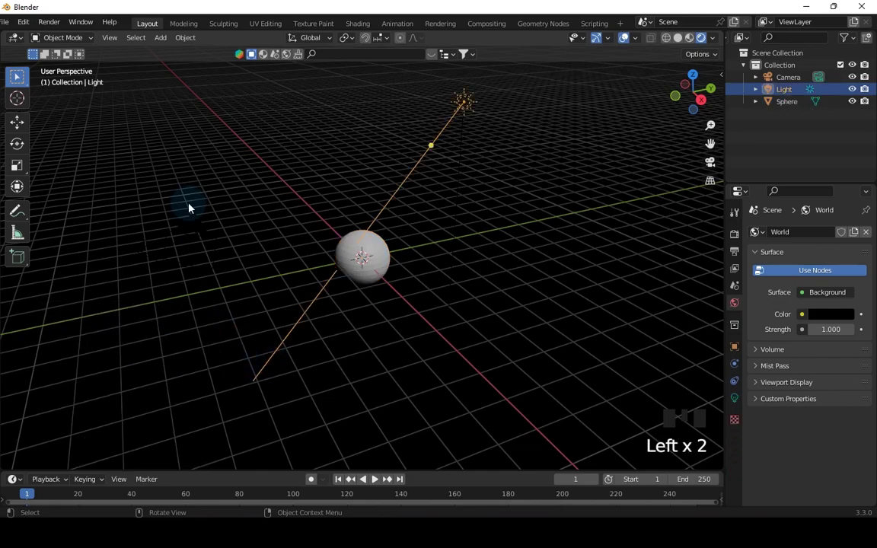
click(390, 255)
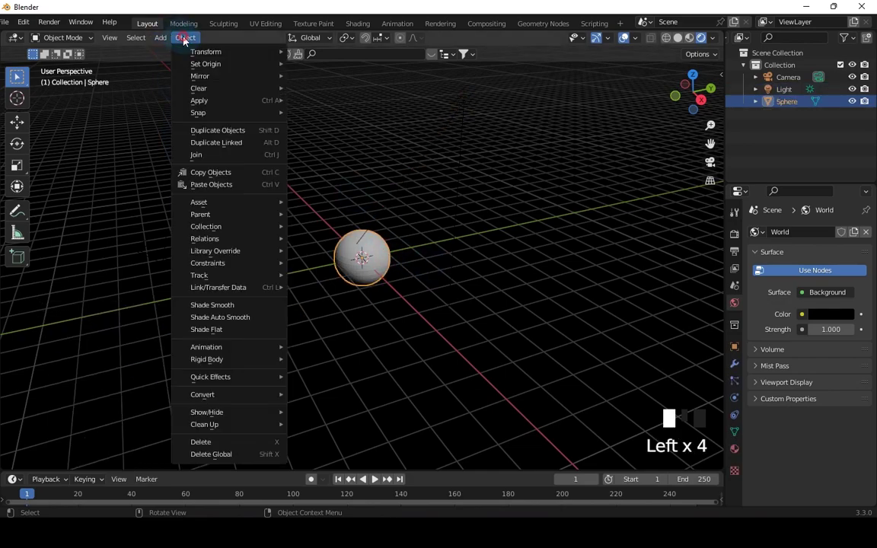
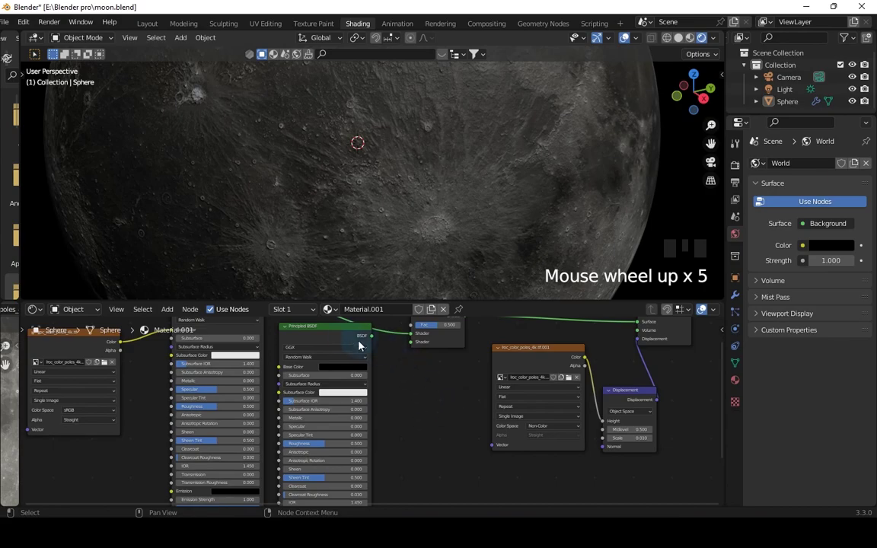
- Connect the second Principled BSDF into the Mix Shader
click(338, 334)
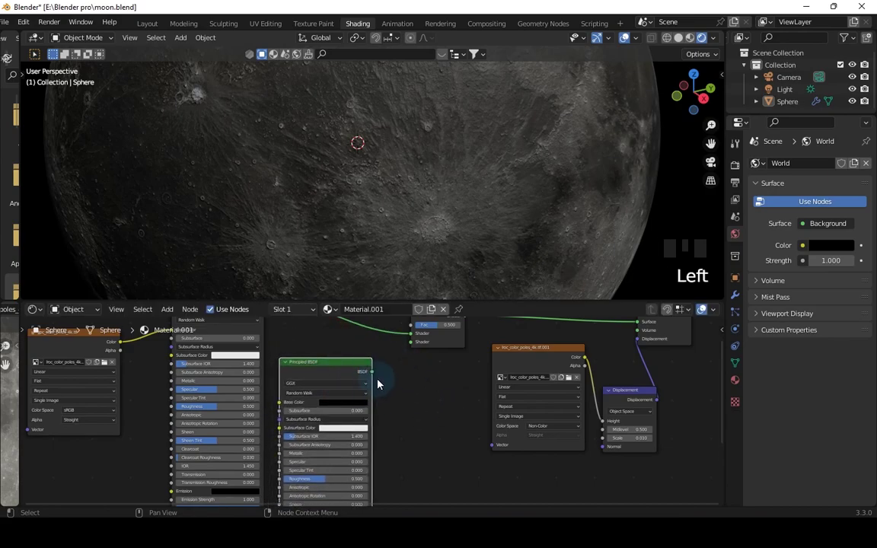
click(374, 380)
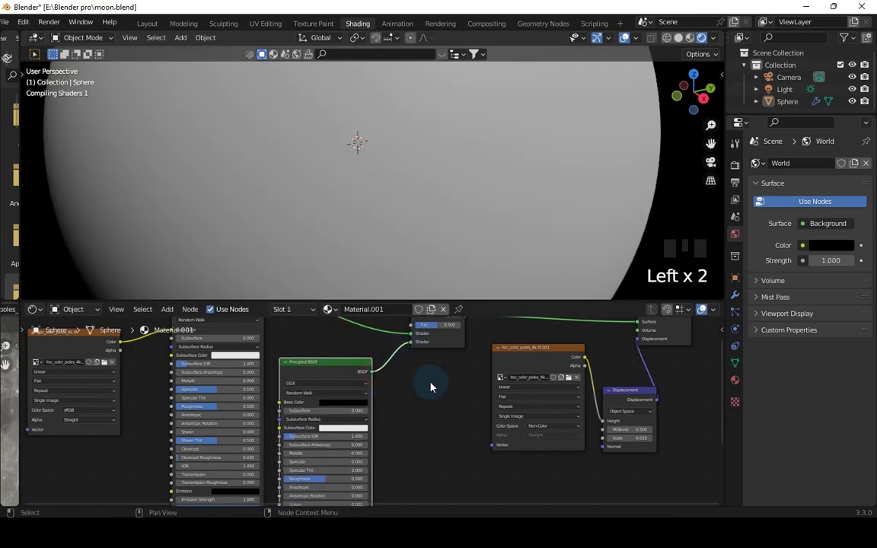
click(414, 403)
- Add a Layer Weight input node and place it above the shader nodes
key(F5)
scroll(down, 3)
scroll(up, 3)
scroll(up, 3)
drag(721, 416, 347, 370)
key(shift+a)
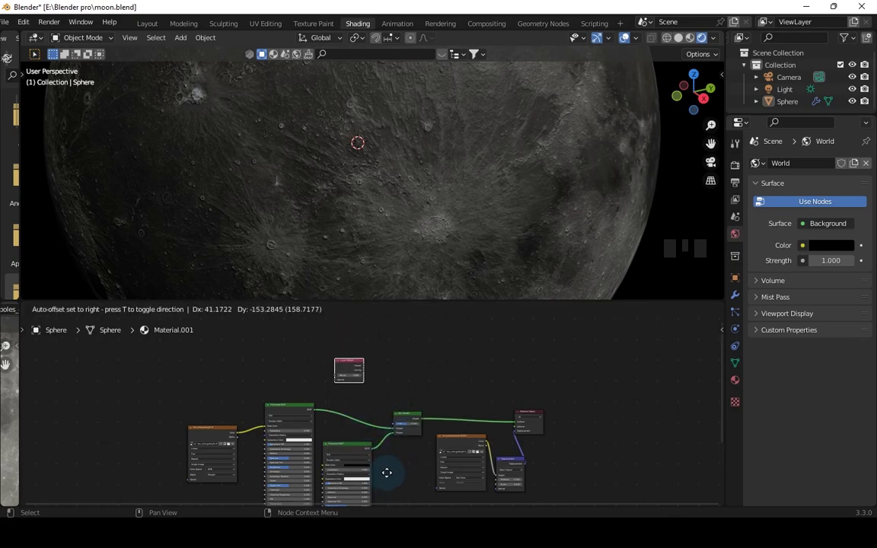
- Add a ColorRamp node and place it between the Layer Weight and Mix Shader
click(417, 386)
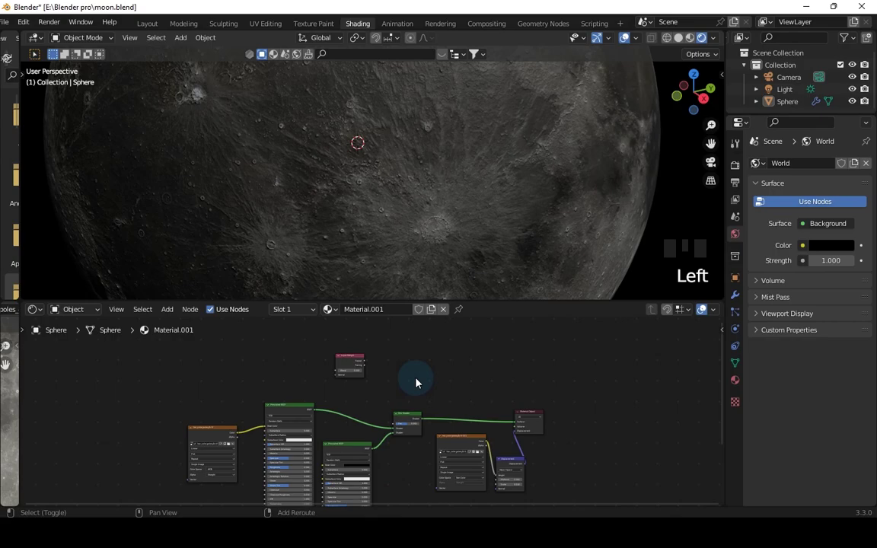
key(shift+a)
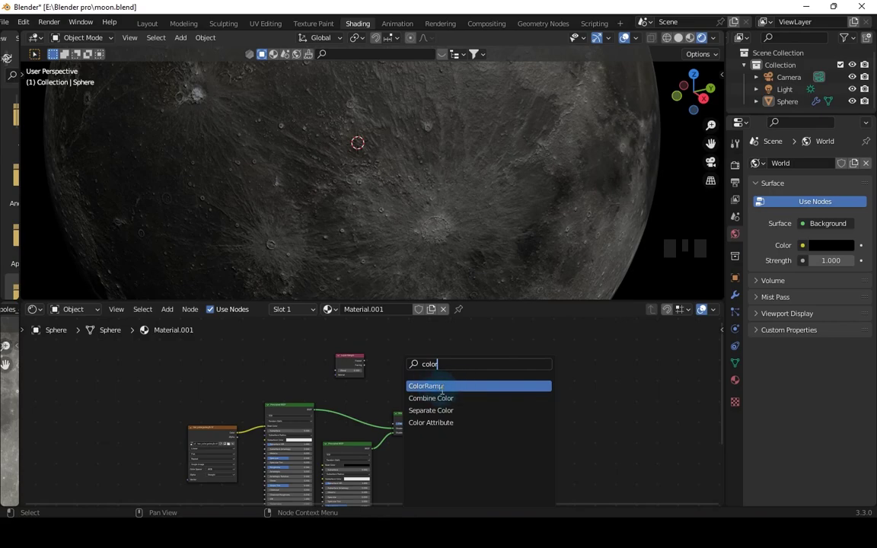
scroll(up, 3)
scroll(up, 3)
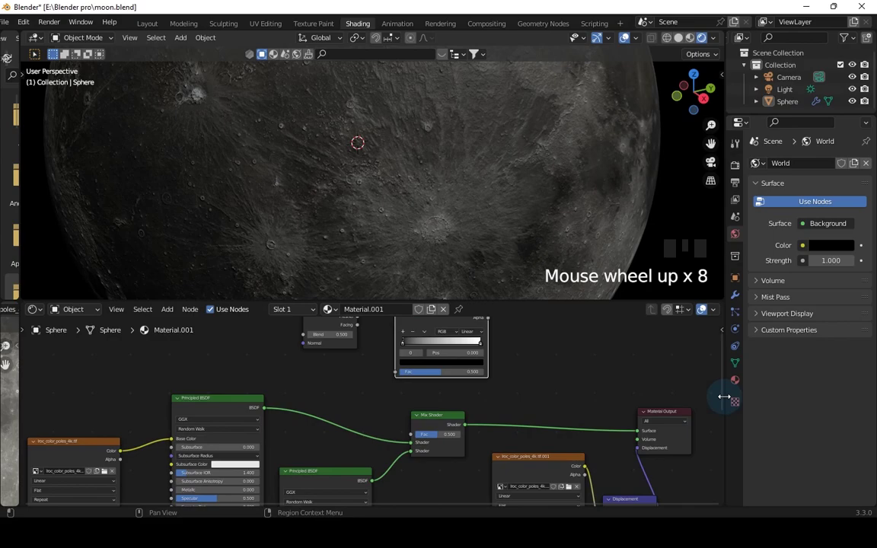
drag(725, 397, 550, 380)
key(F5)
scroll(down, 3)
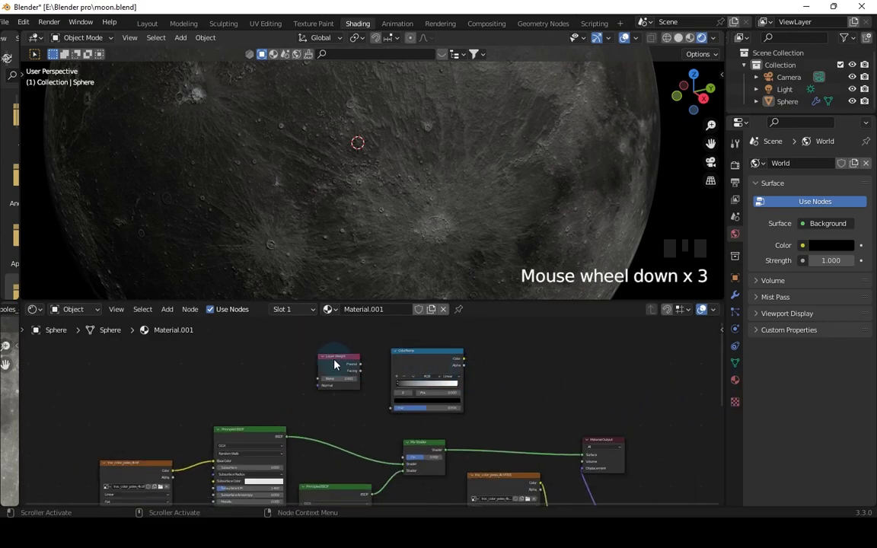
- Link Layer Weight Facing to the ColorRamp Fac and the ColorRamp Color to the Mix Shader Fac
click(336, 358)
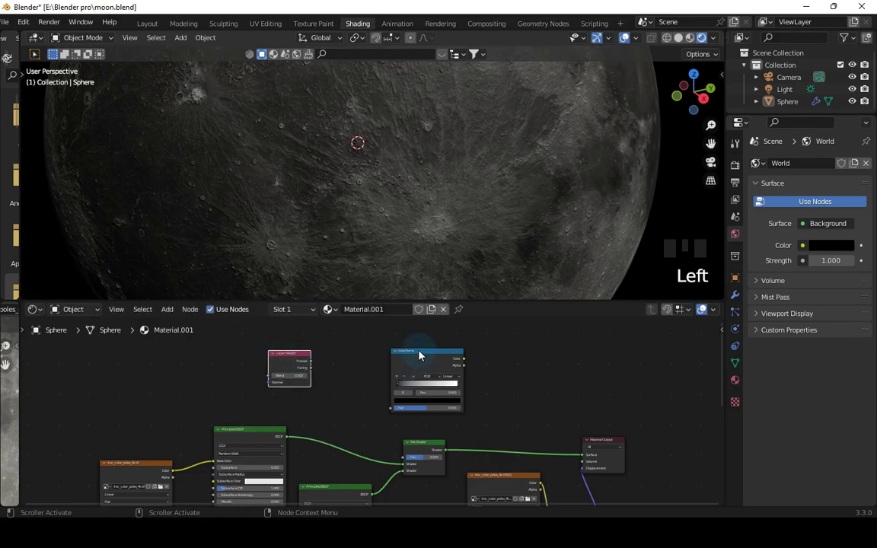
click(421, 360)
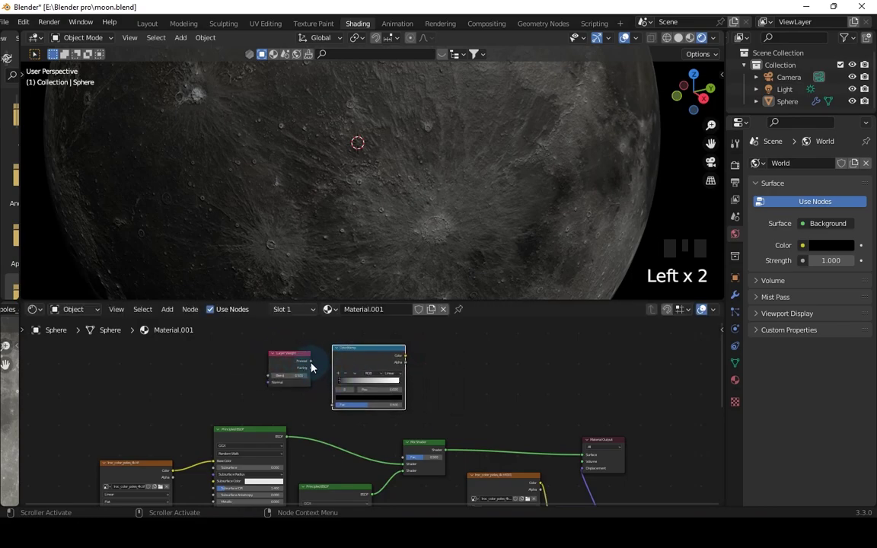
click(317, 374)
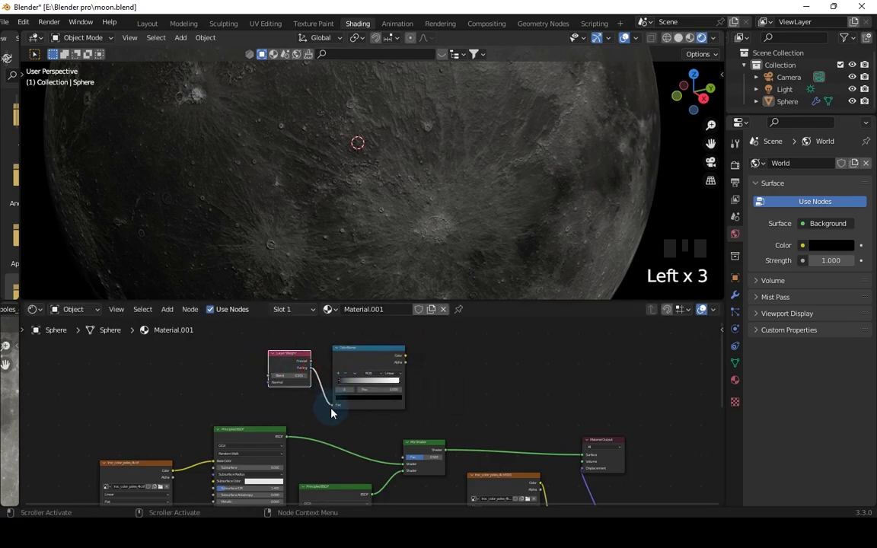
click(425, 444)
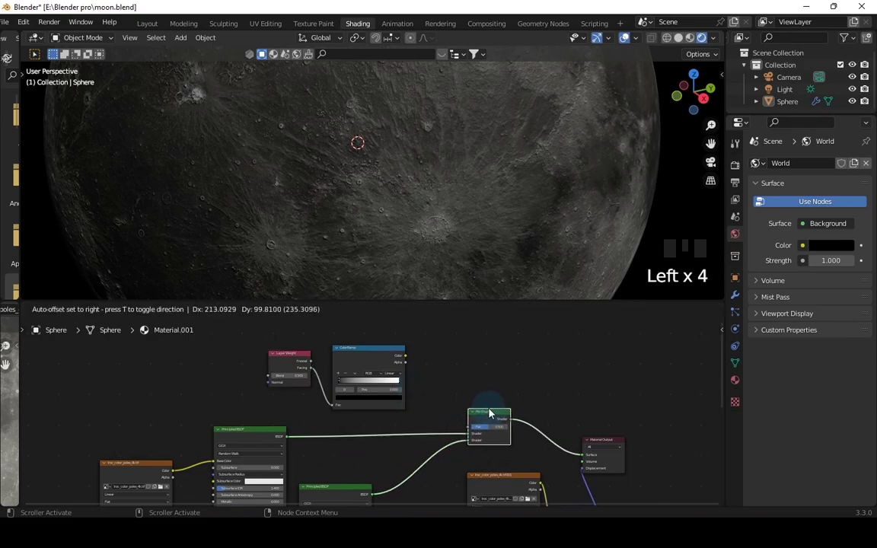
click(409, 358)
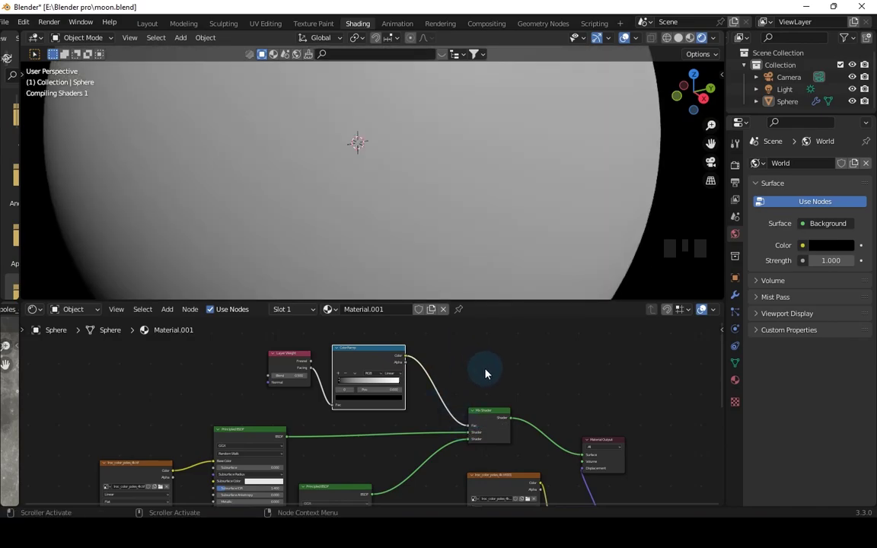
scroll(down, 3)
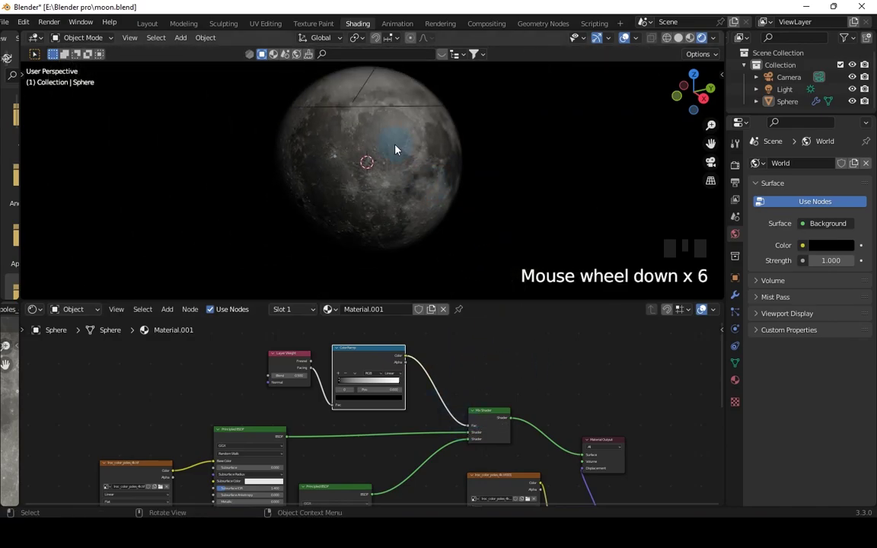
- Inspect the rendered Moon up close, then return to the Layout workspace
scroll(up, 3)
scroll(up, 3)
scroll(down, 3)
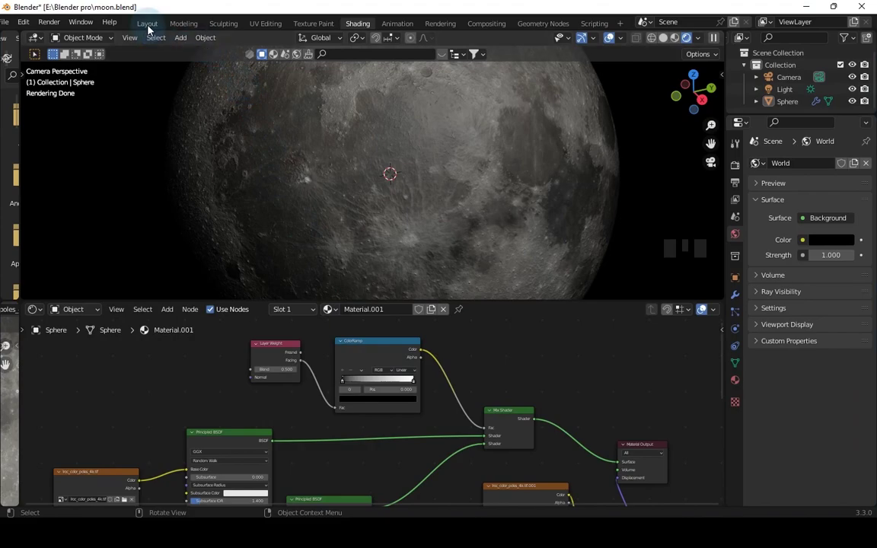
click(151, 32)
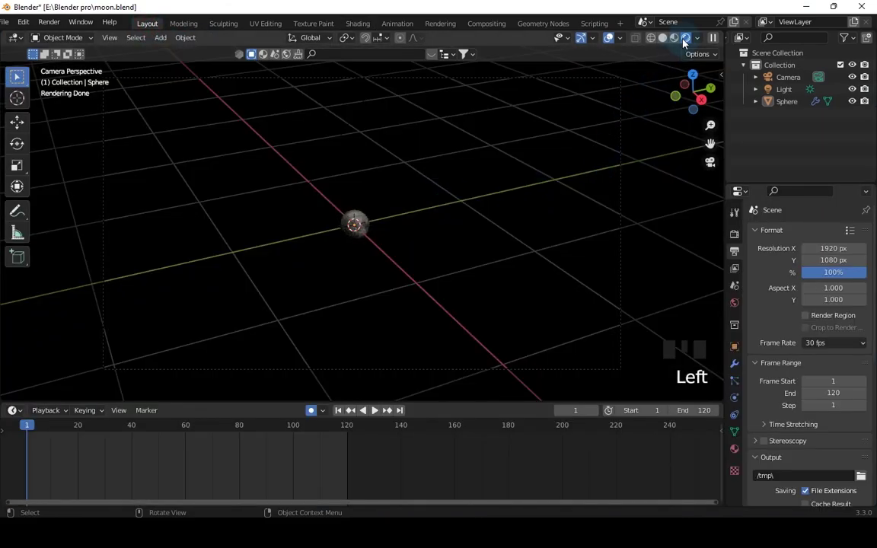
- Select the Moon sphere and scale it up to fill most of the camera frame
drag(688, 41, 208, 327)
key(s)
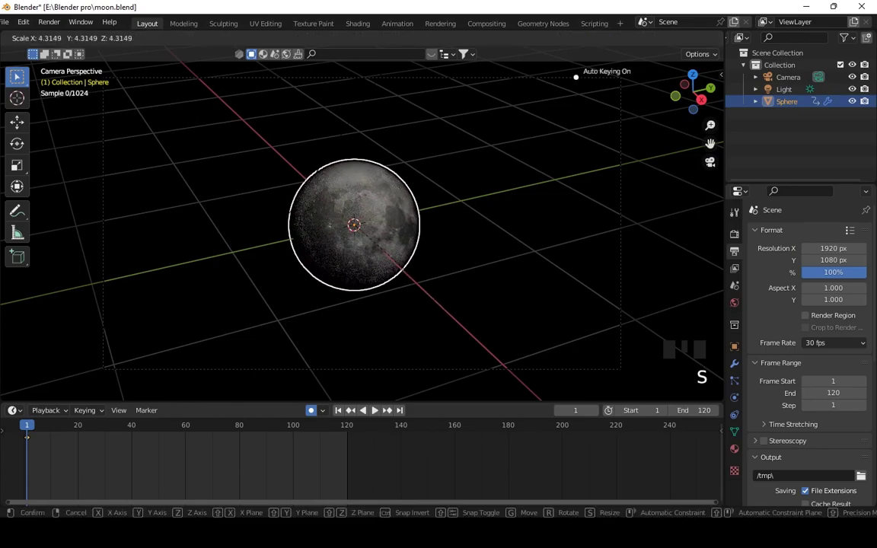